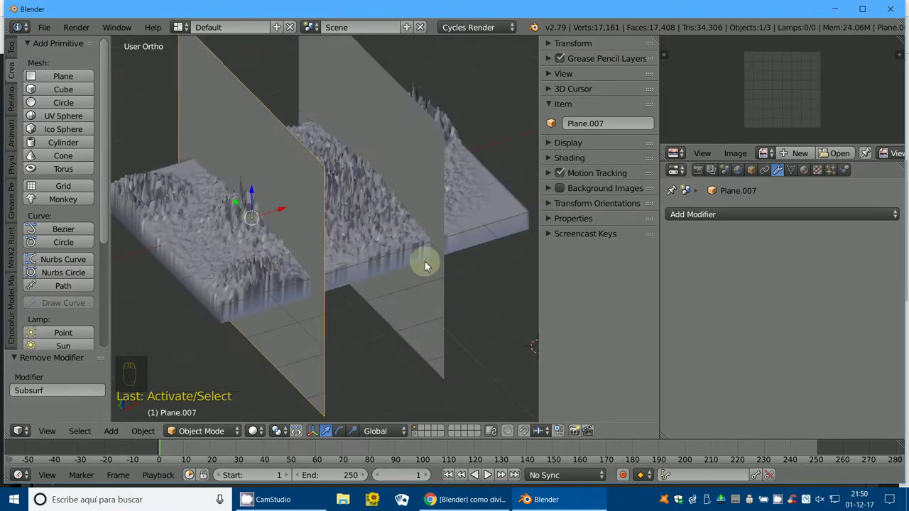
- Select the terrain and both cutting planes together in front wireframe view
middle_click(383, 275)
key("KP_1")
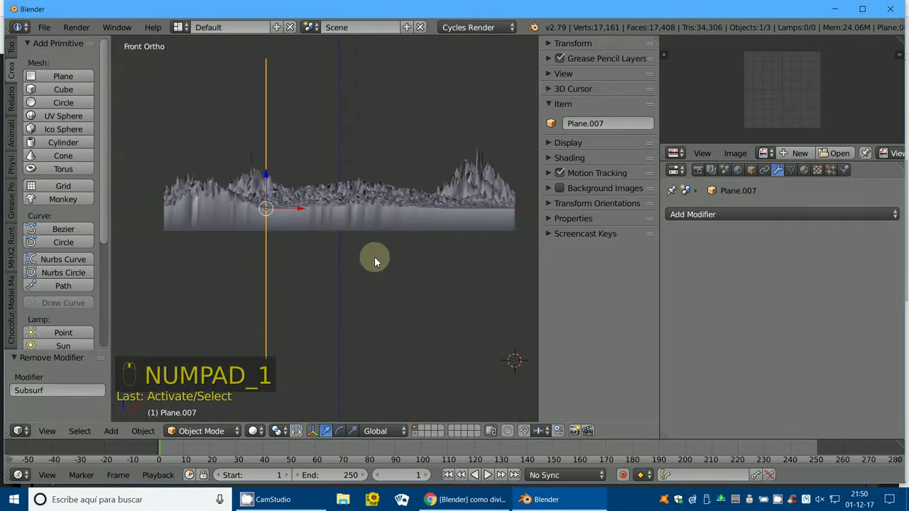
key("z")
right_click(359, 234)
left_click(337, 238)
right_click(321, 238)
left_click(322, 238)
right_click(291, 182)
left_click_drag(400, 145, 446, 416)
right_click(446, 415)
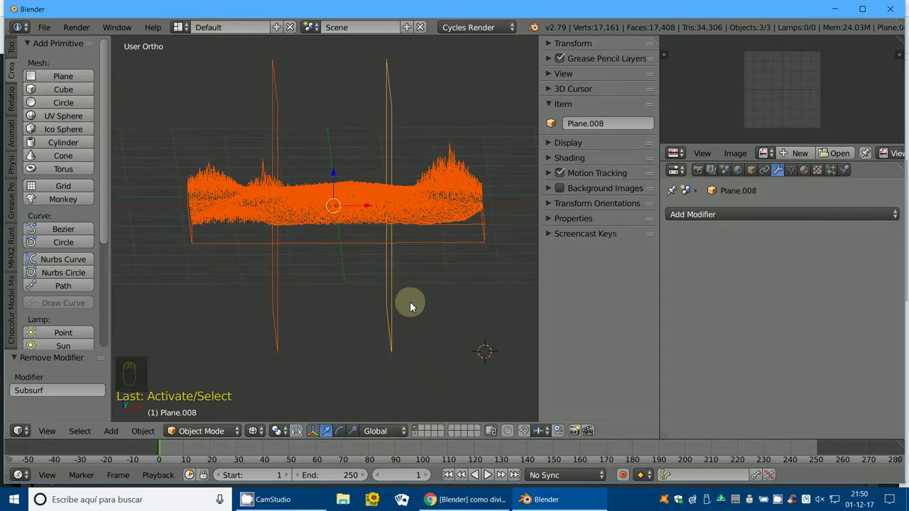
- Duplicate the terrain and both planes with Shift+D and begin moving the copies to a layer
key("shift+d")
left_click_drag(415, 306, 529, 329)
key("m")
left_click_drag(405, 275, 283, 243)
left_click_drag(283, 244, 396, 280)
- Send the duplicated terrain and planes to another layer and return to solid shading
key("shift+d")
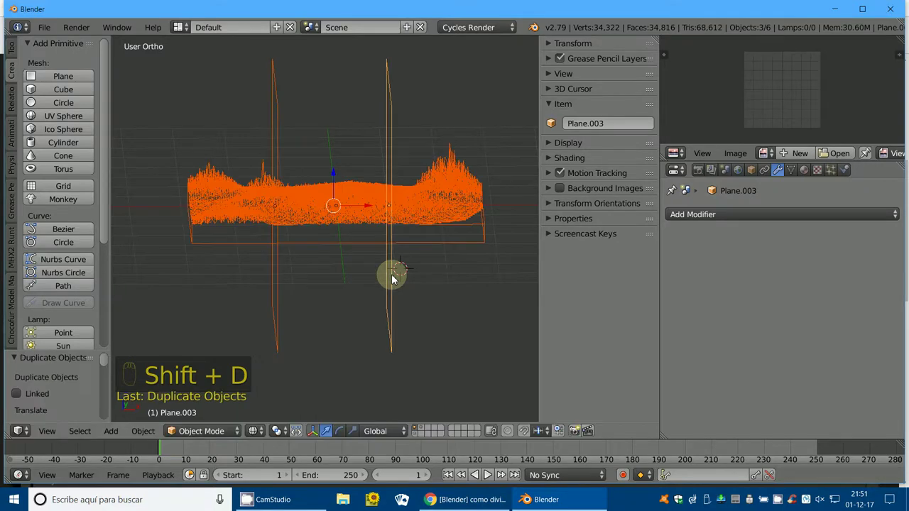
key("m")
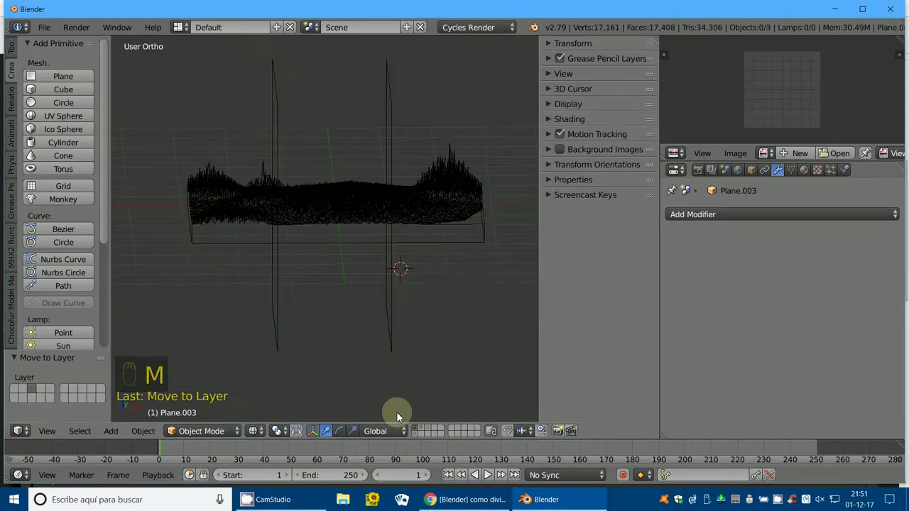
left_click(426, 431)
key("z")
left_click_drag(438, 327, 429, 431)
left_click_drag(428, 431, 433, 359)
- Deselect everything and select the left cutting plane on the working layer
key("a")
left_click_drag(424, 360, 421, 430)
left_click_drag(422, 431, 314, 279)
middle_click(330, 314)
right_click(327, 277)
left_click_drag(309, 281, 394, 189)
middle_click(396, 234)
right_click(302, 150)
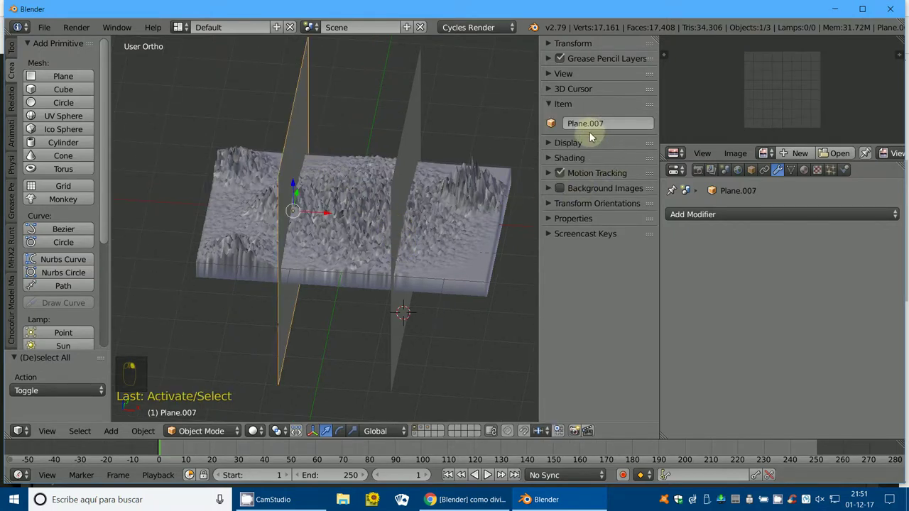
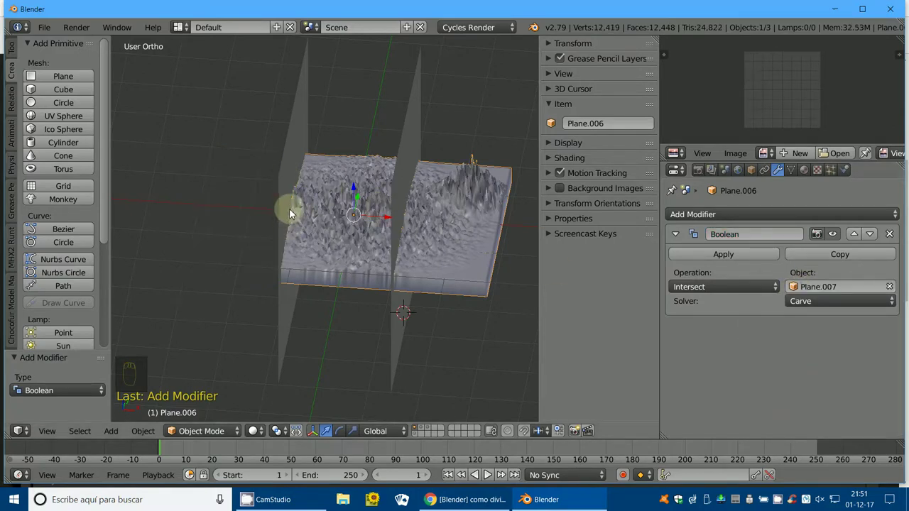
- Apply the Boolean Intersect with the left plane, cutting out the left terrain block
left_click_drag(705, 289, 706, 251)
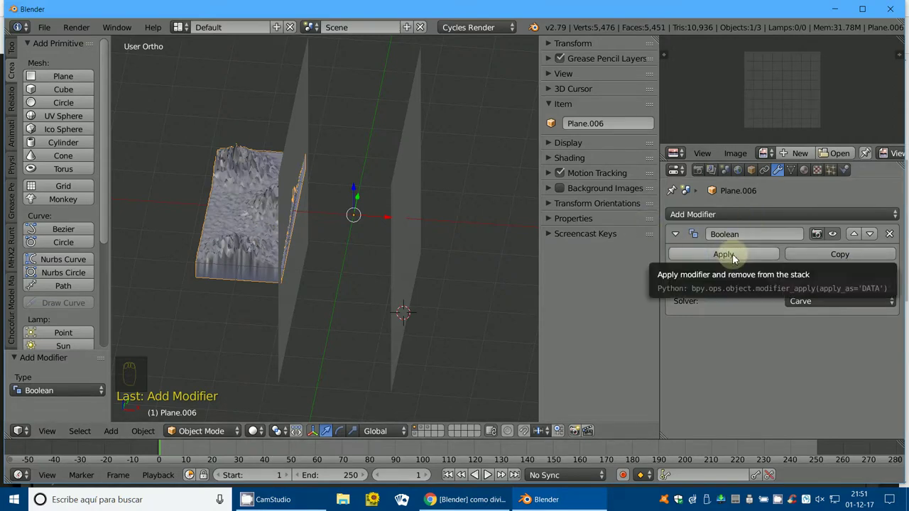
left_click_drag(737, 259, 410, 268)
left_click_drag(414, 268, 429, 430)
key("x")
left_click(427, 432)
left_click_drag(426, 310, 350, 234)
- Select the next full terrain copy and add a new, empty Boolean modifier to it
right_click(326, 277)
right_click(350, 233)
middle_click(718, 220)
right_click(718, 226)
left_click_drag(705, 237, 725, 286)
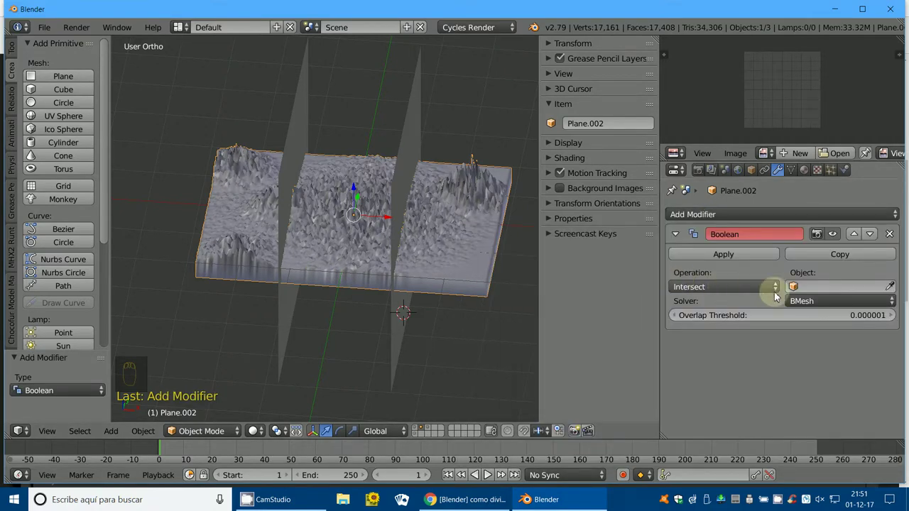
- Set the second copy's Boolean to Intersect with Plane.001 using the Carve solver and apply it
right_click(292, 192)
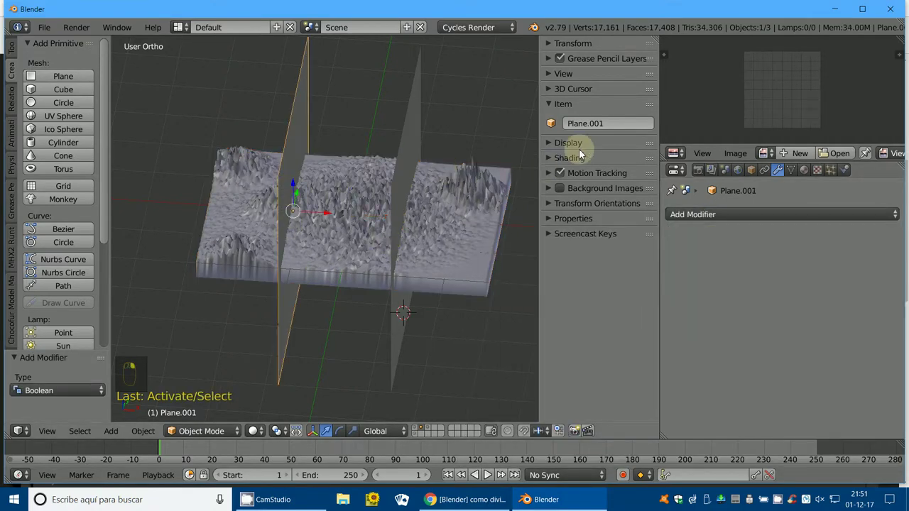
right_click(338, 252)
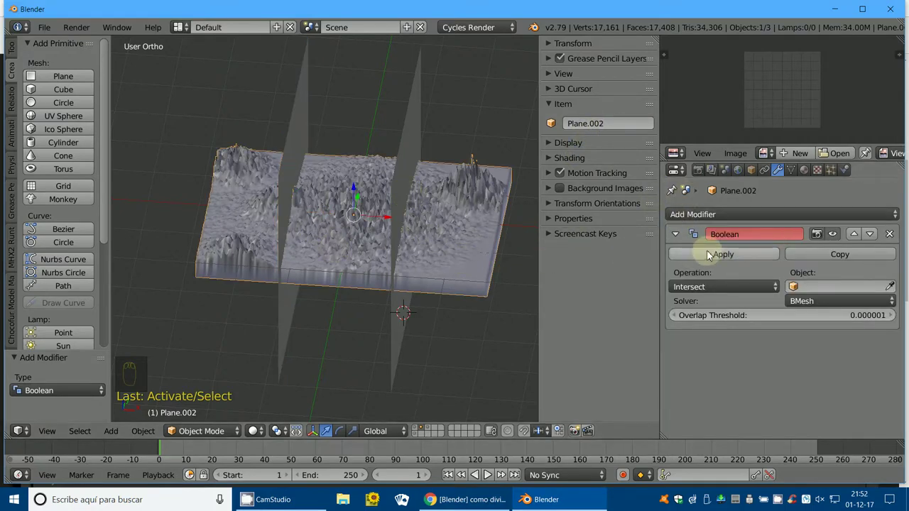
left_click_drag(798, 290, 780, 311)
left_click_drag(812, 307, 753, 297)
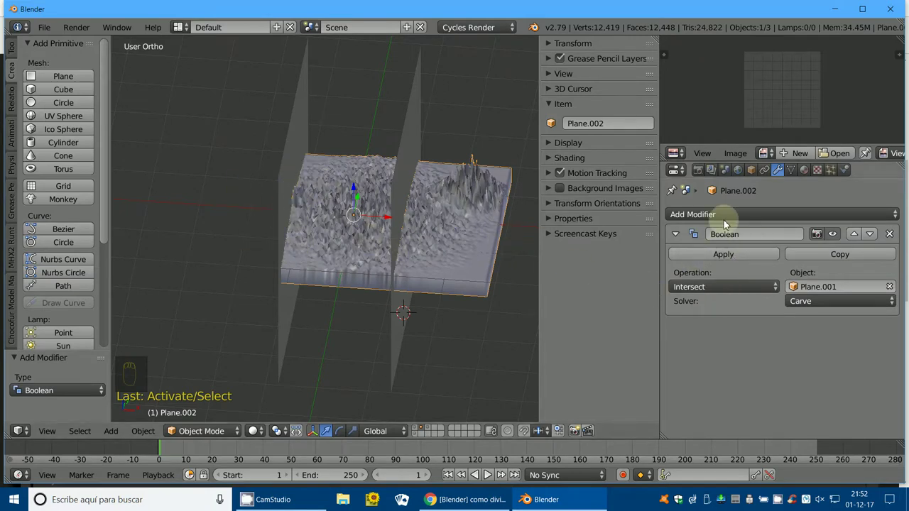
left_click_drag(733, 258, 292, 179)
right_click(292, 179)
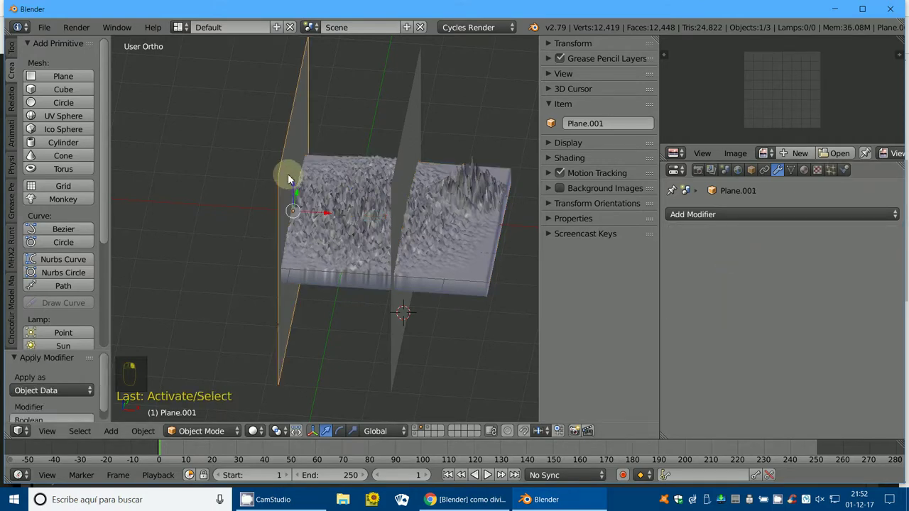
- Delete the left plane and cut the middle block with a Difference Boolean against Plane.000, applied
key("x")
right_click(421, 154)
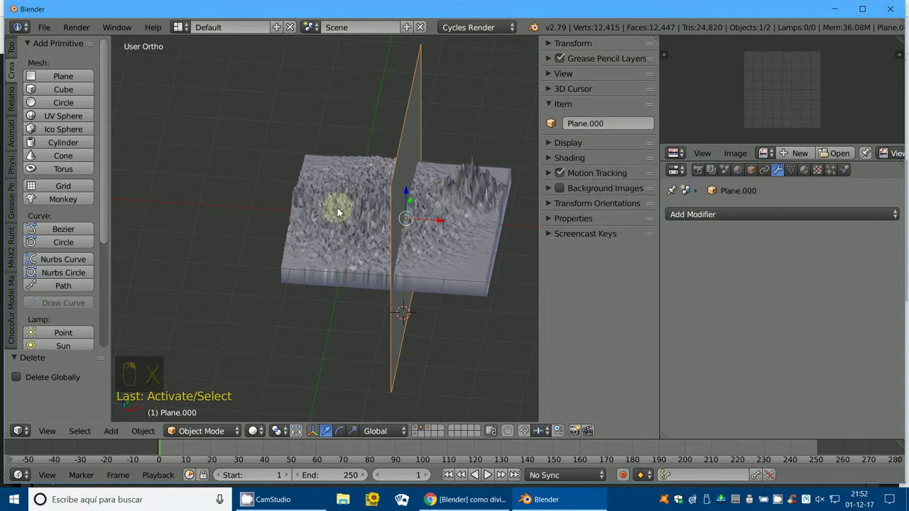
right_click(340, 210)
left_click_drag(732, 219, 754, 280)
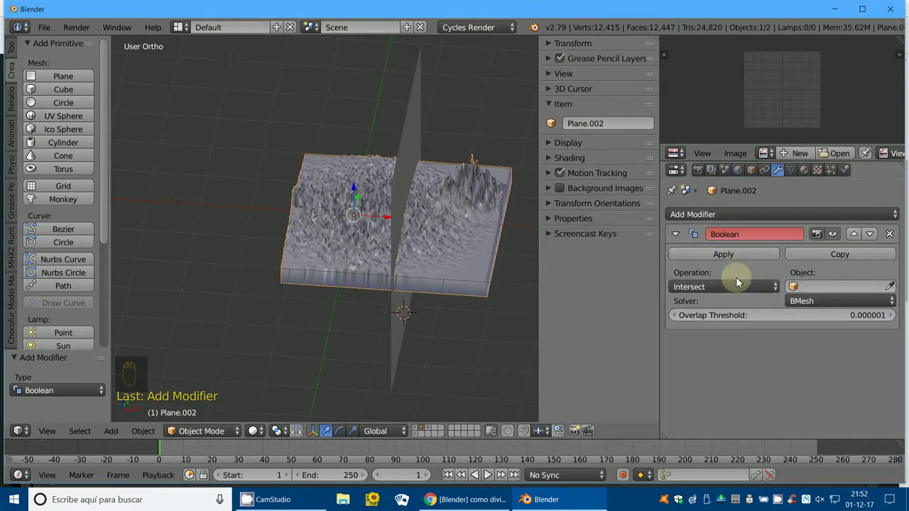
left_click_drag(795, 288, 822, 309)
left_click_drag(823, 309, 597, 272)
left_click_drag(716, 293, 368, 240)
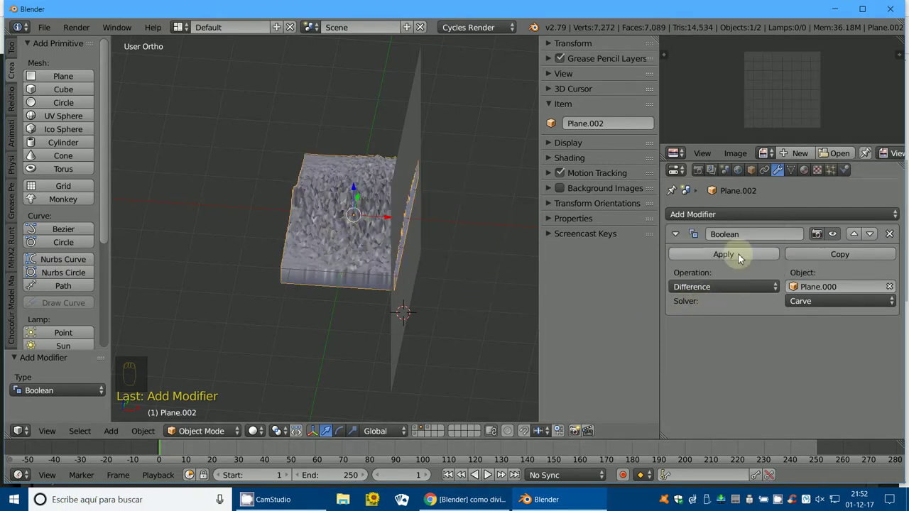
- Delete the used plane and add a Boolean modifier to the last full terrain copy
left_click_drag(740, 255, 383, 314)
right_click(414, 155)
key("x")
right_click(384, 314)
left_click_drag(433, 434, 457, 253)
right_click(457, 260)
left_click_drag(728, 222, 682, 287)
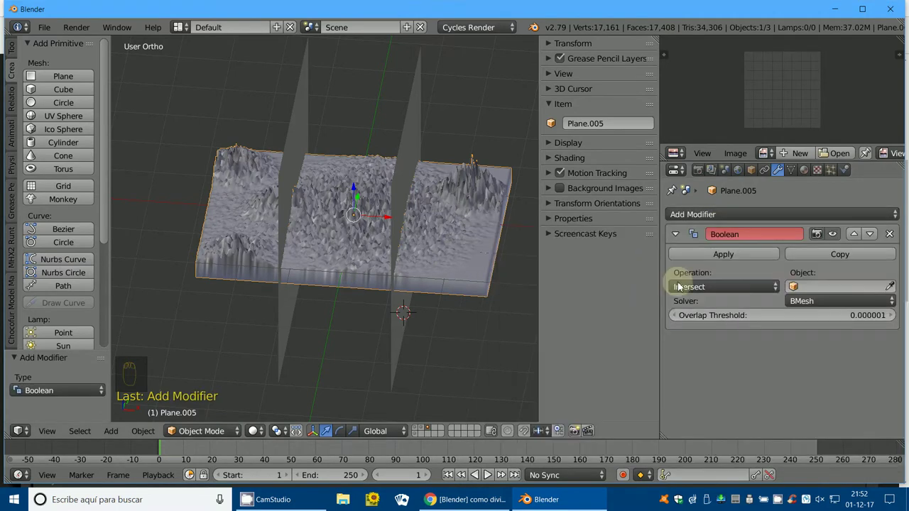
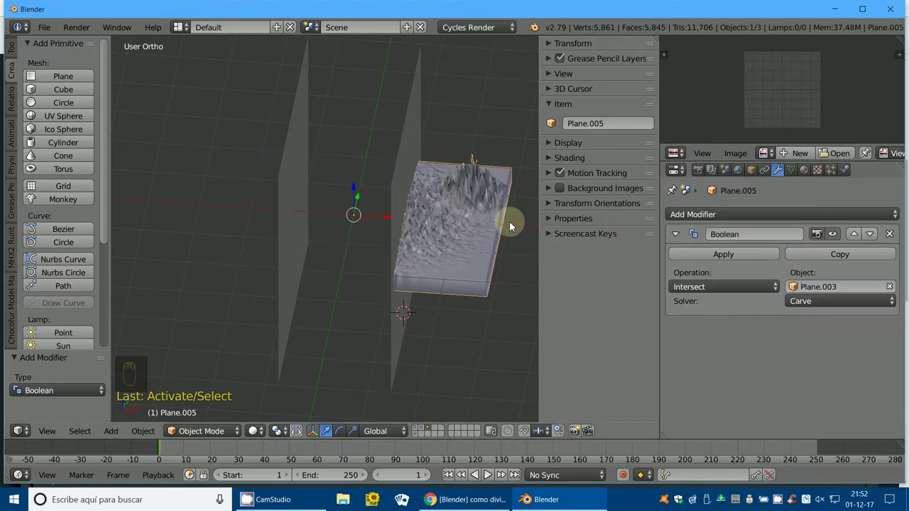
- Apply the Intersect Boolean with Plane.003 on the third copy and delete the cutting planes
left_click_drag(728, 257, 387, 220)
left_click_drag(396, 220, 491, 279)
key("x")
right_click(491, 278)
left_click_drag(487, 291, 457, 450)
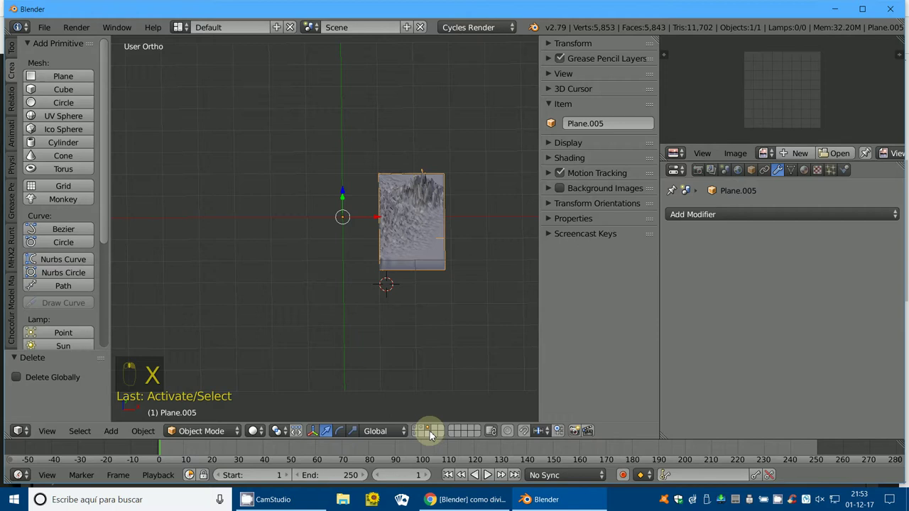
- Show all three terrain blocks together and move them apart as separate pieces with G
left_click_drag(427, 432, 377, 279)
middle_click(427, 433)
left_click_drag(456, 352, 375, 276)
left_click_drag(376, 275, 378, 302)
middle_click(377, 270)
key("g")
left_click(389, 377)
middle_click(417, 348)
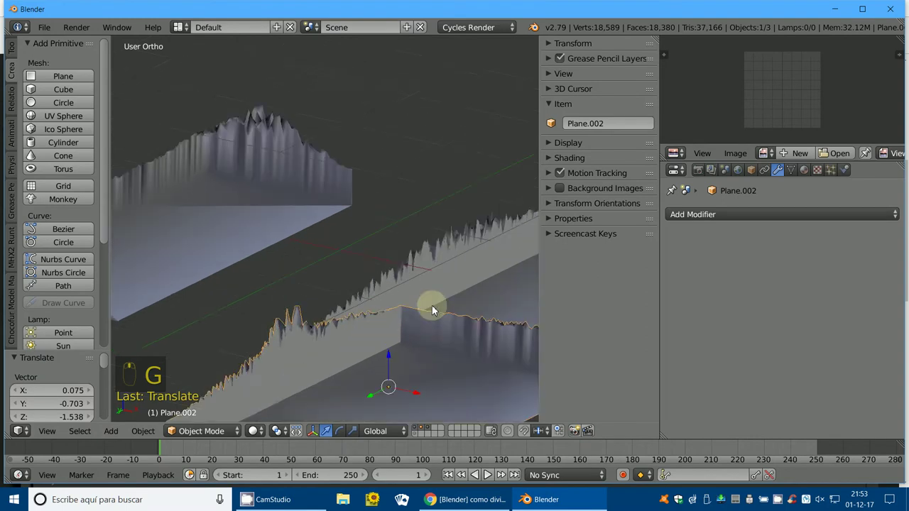
left_click_drag(394, 271, 350, 173)
left_click_drag(350, 176, 275, 147)
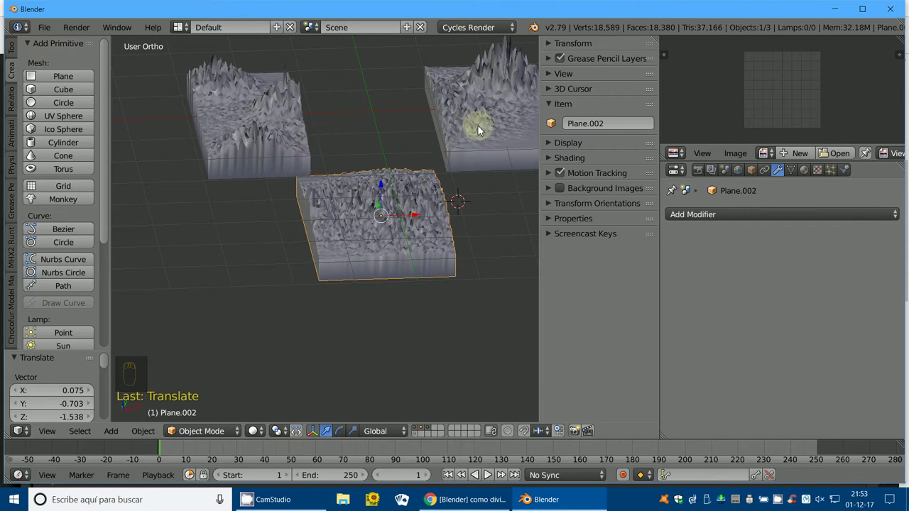
key("ctrl+z")
left_click_drag(379, 216, 313, 264)
left_click_drag(426, 273, 274, 268)
left_click_drag(274, 269, 426, 317)
key("a")
middle_click(426, 317)
right_click(376, 339)
left_click(362, 348)
left_click_drag(350, 347, 232, 307)
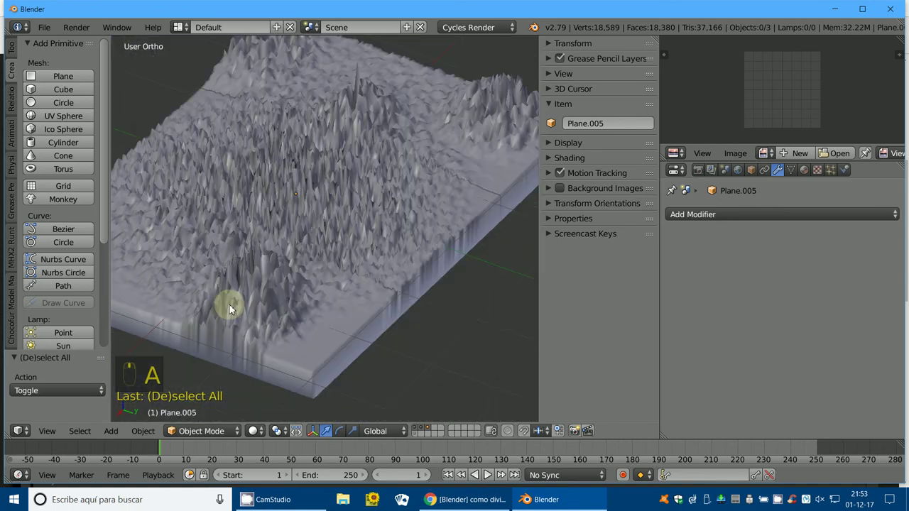
middle_click(475, 492)
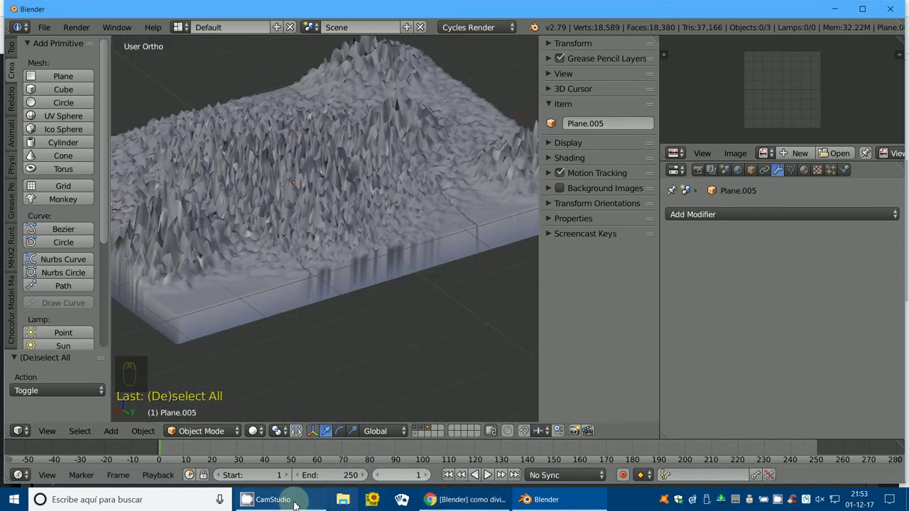